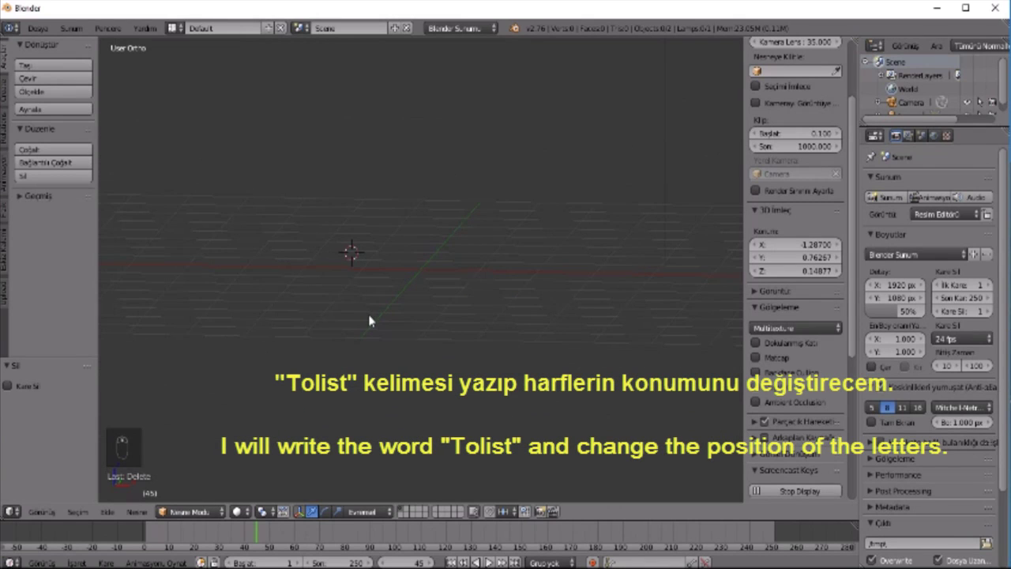
# - Add a 3D text object, stand it upright with R and frame it in perspective view
pyautogui.press('shift+a')
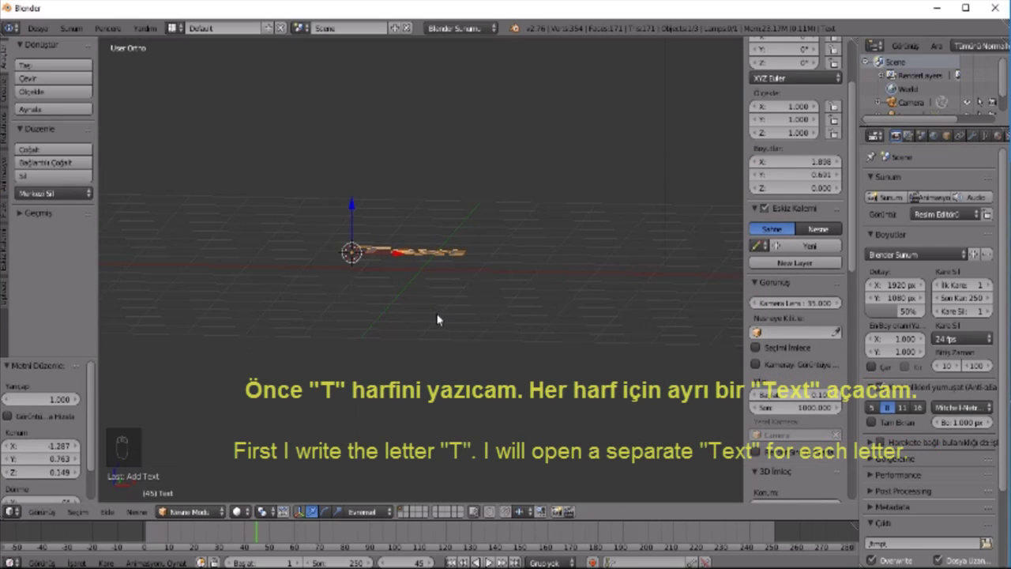
pyautogui.press('r')
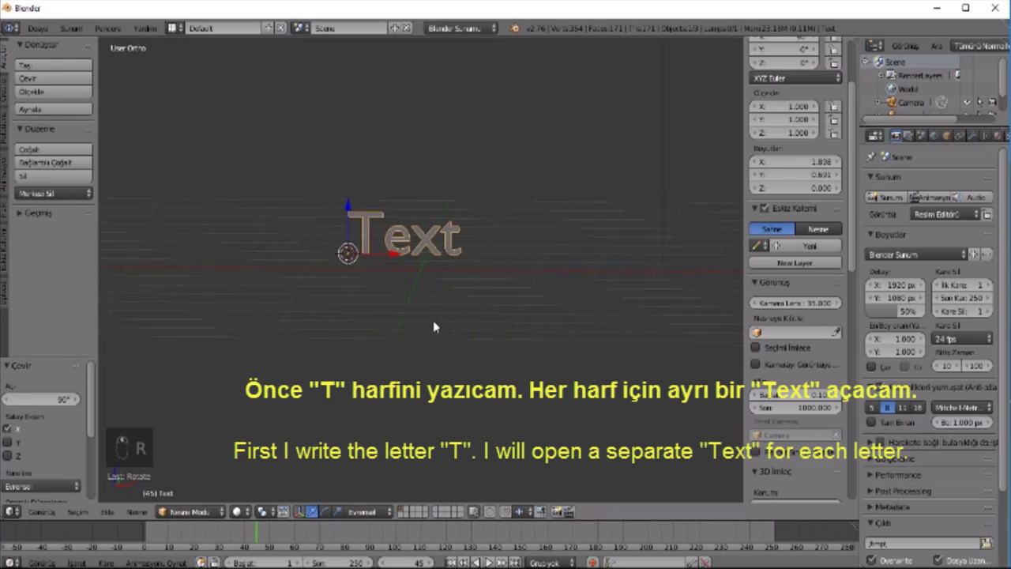
pyautogui.press('KP_5')
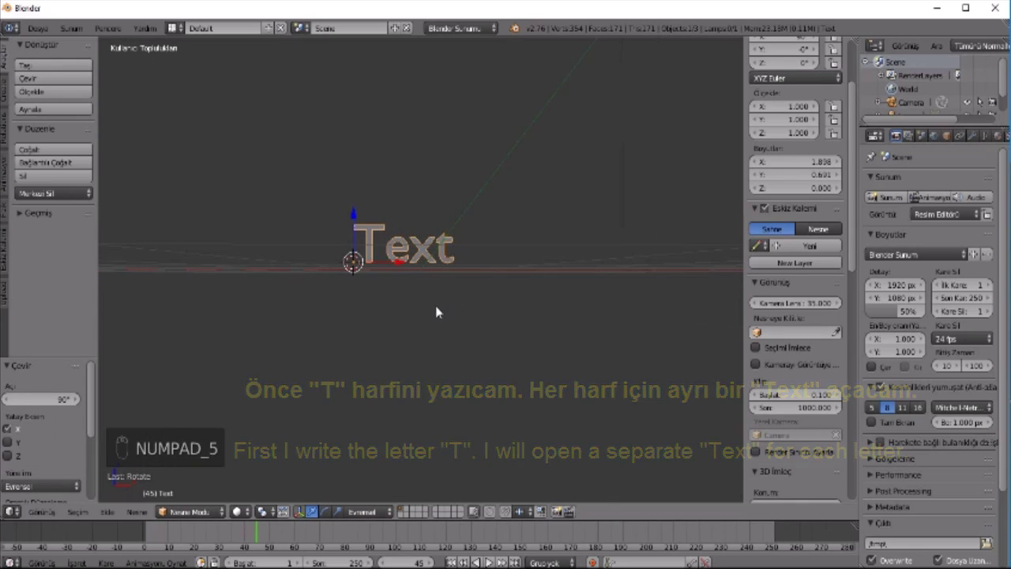
pyautogui.press('KP_4')
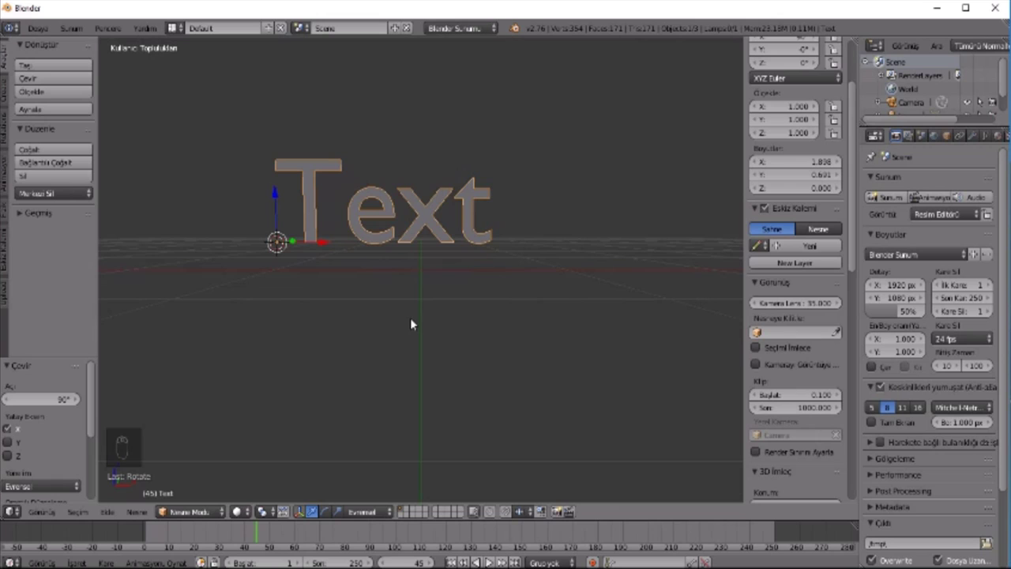
# - Begin editing the text and delete its last letter
pyautogui.press('Tab')
pyautogui.press('BackSpace')
# - Delete the remaining placeholder letters so only T is left, then leave edit mode
pyautogui.press('BackSpace')
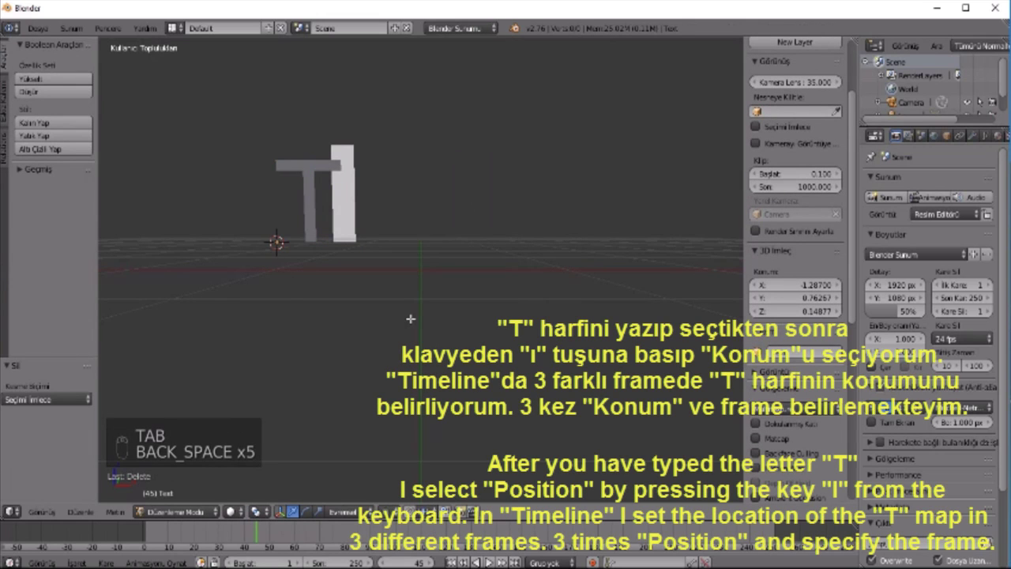
pyautogui.press('Return')
pyautogui.press('Return')
pyautogui.press('BackSpace')
pyautogui.press('BackSpace')
pyautogui.press('Tab')
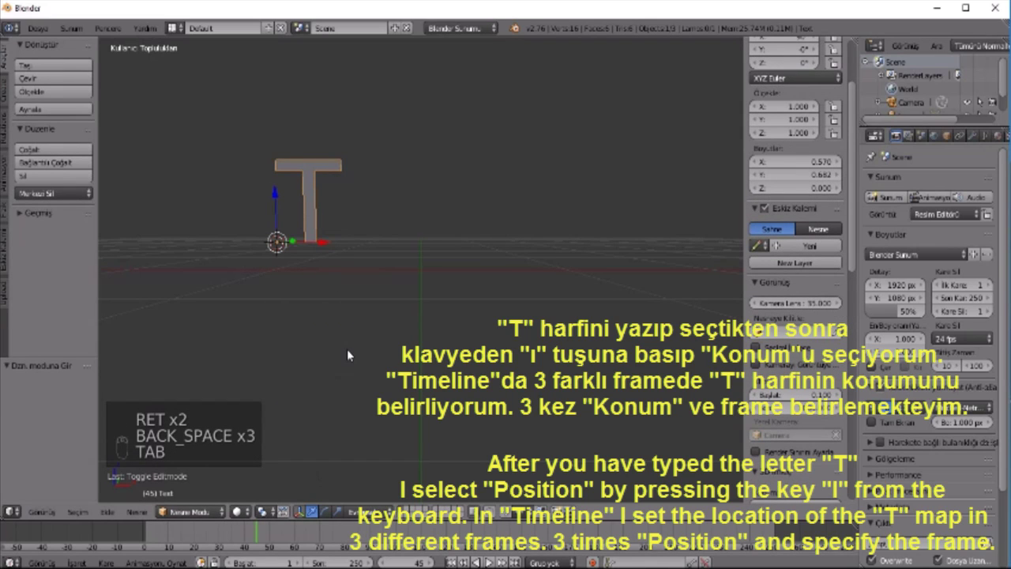
# - Keyframe the T's location, lift it, advance the frame, lower it and keyframe again
pyautogui.press('i')
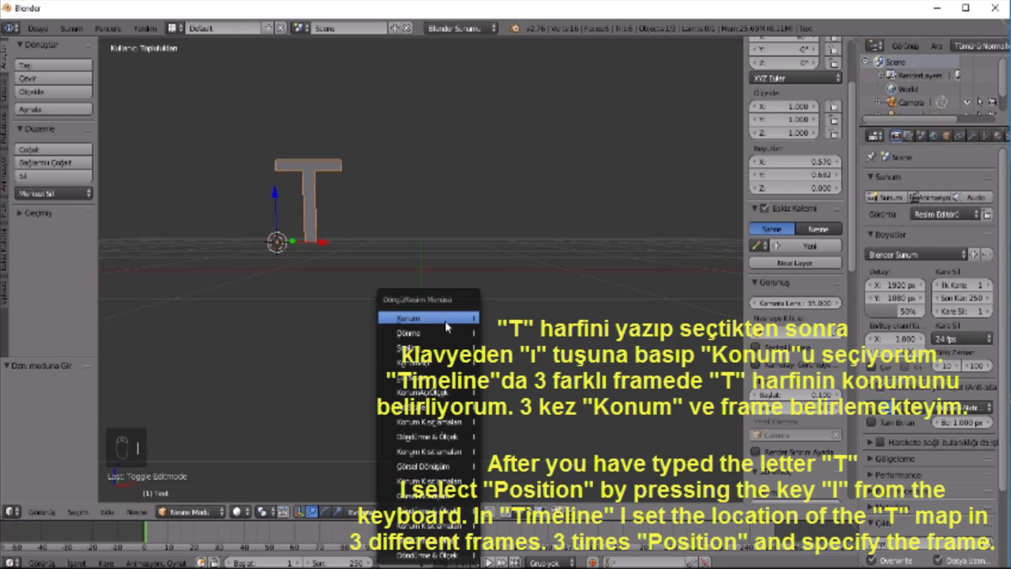
pyautogui.moveTo(200, 535); pyautogui.dragTo(358, 201)
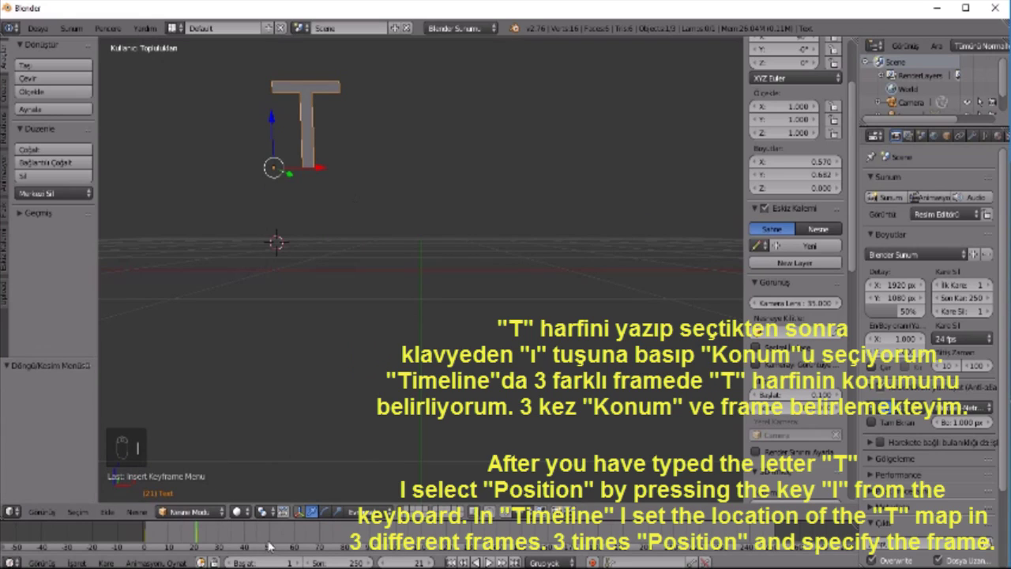
pyautogui.moveTo(279, 540); pyautogui.dragTo(277, 153)
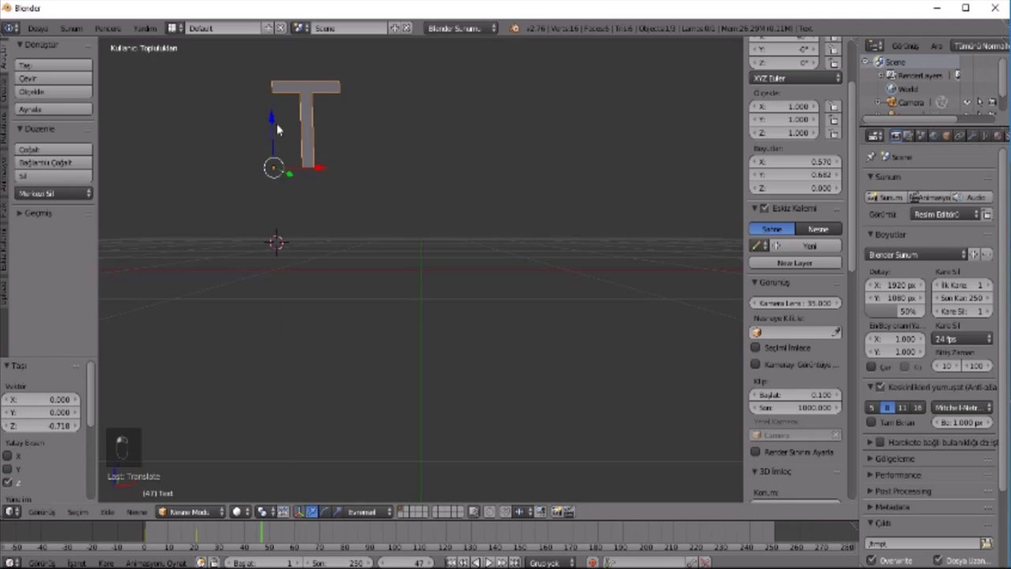
pyautogui.moveTo(275, 127); pyautogui.dragTo(301, 486)
pyautogui.press('i')
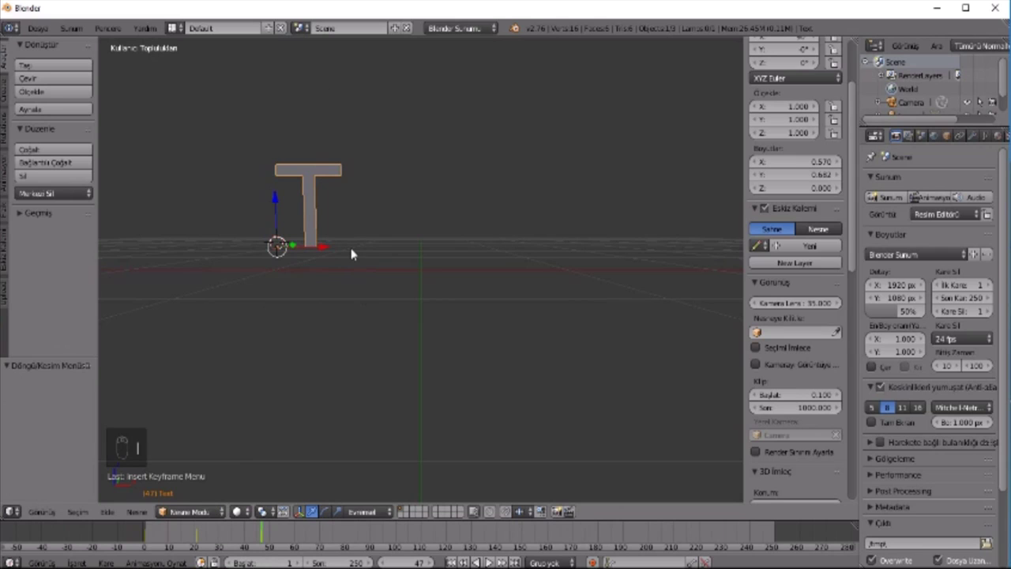
# - Briefly re-enter the T's text editing, undo the stray edits and leave it unchanged
pyautogui.press('Tab')
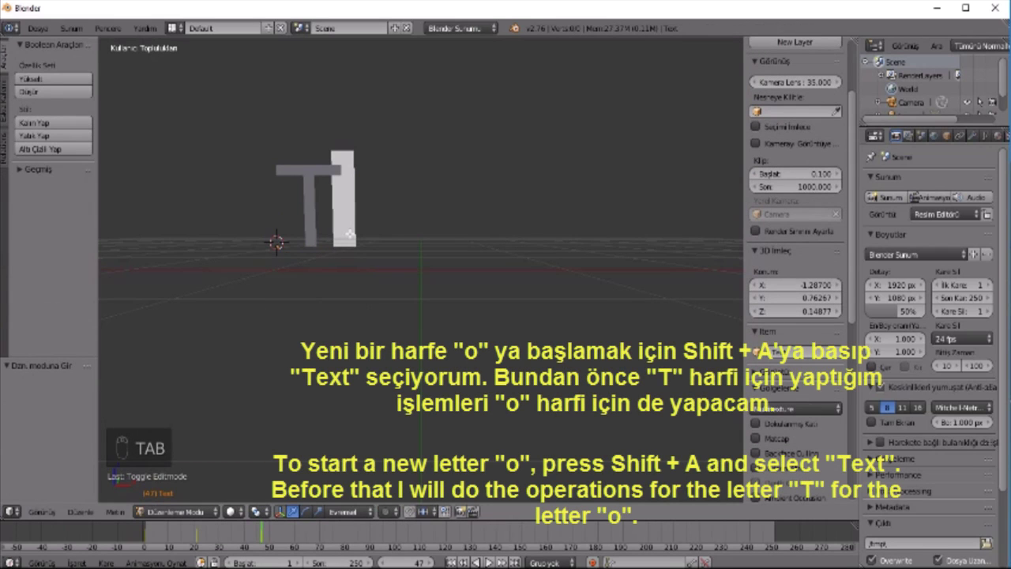
pyautogui.press('shift+a')
pyautogui.press('BackSpace')
pyautogui.press('Return')
pyautogui.press('BackSpace')
pyautogui.press('Escape')
pyautogui.press('BackSpace')
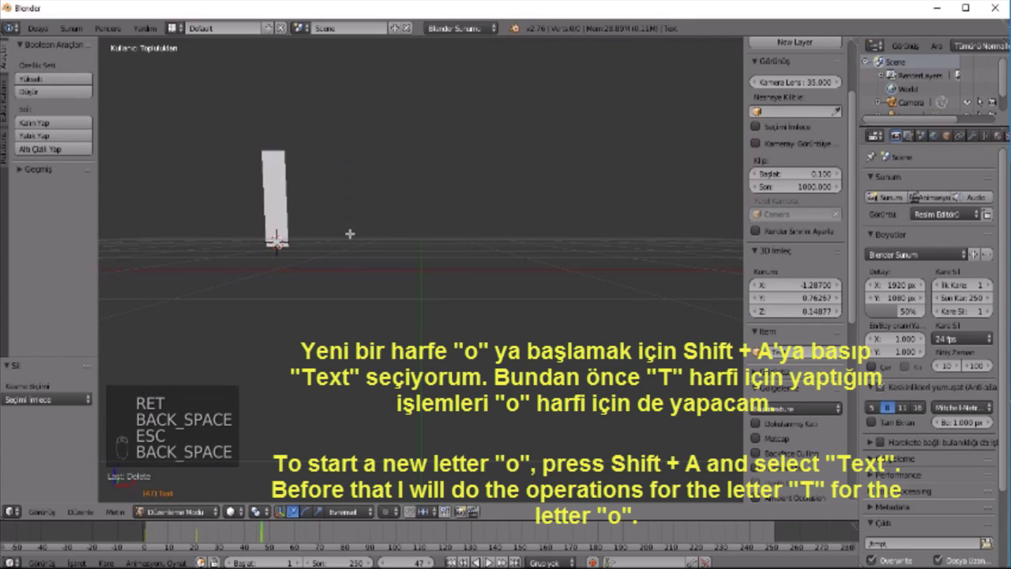
pyautogui.press('ctrl+z')
pyautogui.press('Tab')
# - Add a second text object, rotate it upright beside the T and orbit to view both
pyautogui.press('shift+a')
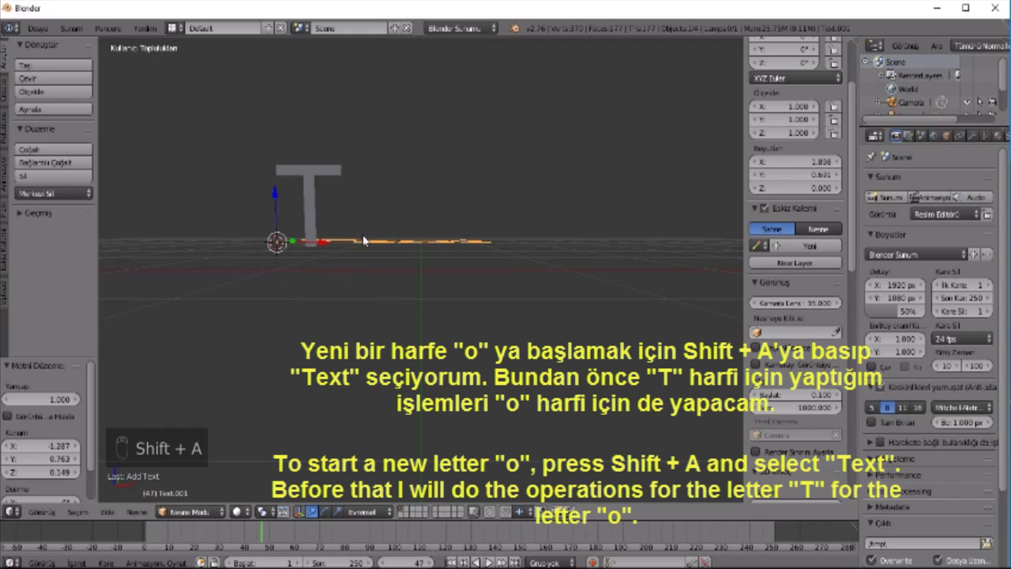
pyautogui.press('r')
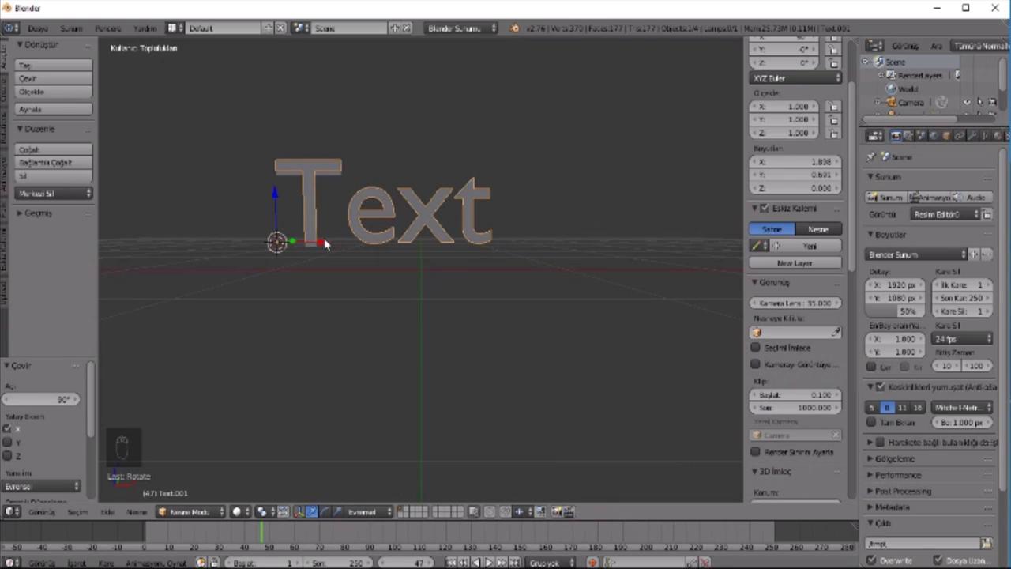
pyautogui.middleClick(347, 249)
pyautogui.middleClick(476, 316)
pyautogui.middleClick(388, 324)
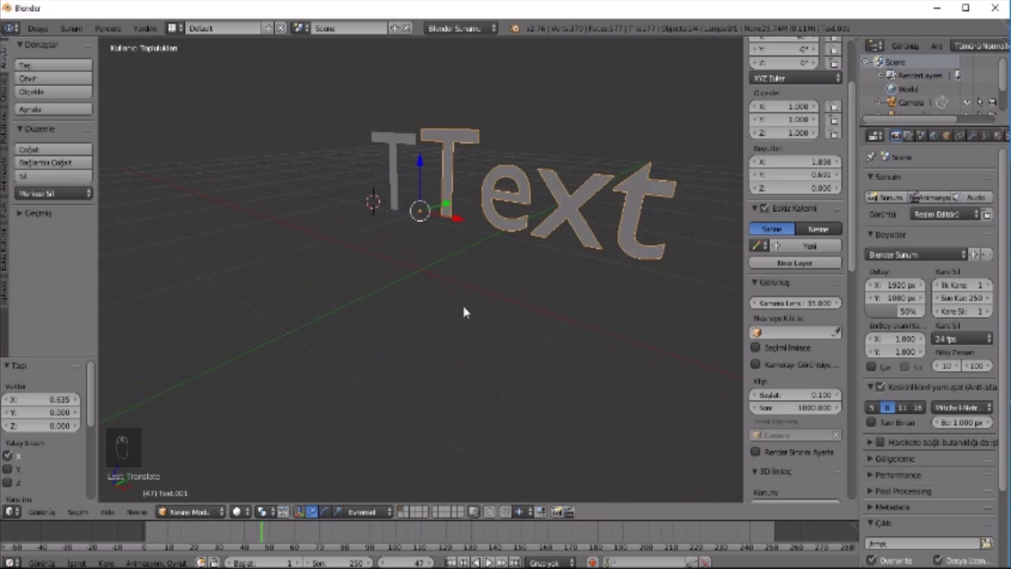
# - Edit the second text down to the single letter o and raise it beside the T
pyautogui.press('Tab')
pyautogui.press('BackSpace')
pyautogui.press('BackSpace')
pyautogui.press('o')
pyautogui.press('Return')
pyautogui.press('BackSpace')
pyautogui.press('Tab')
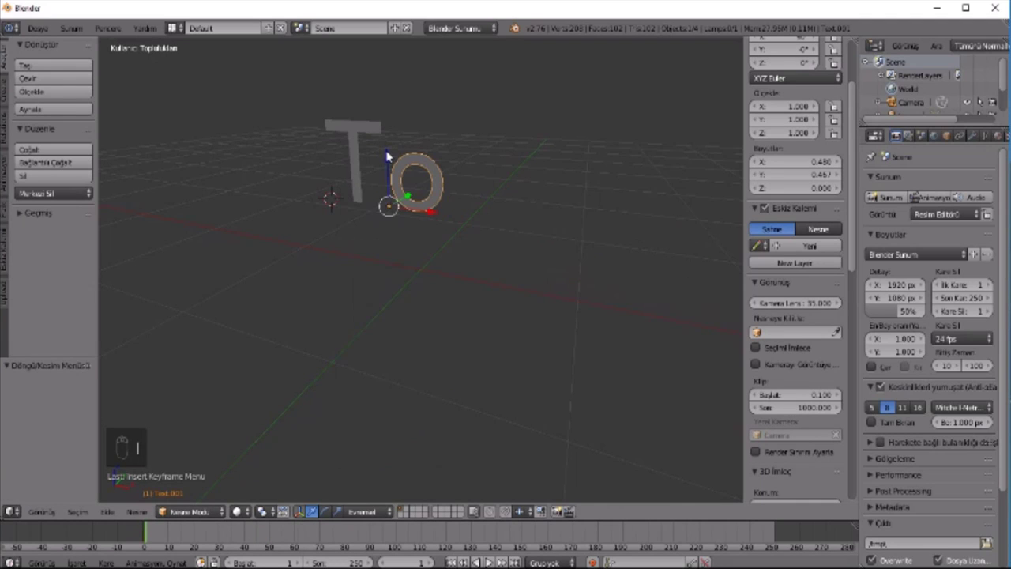
# - At a later frame lower the o into place and keyframe its location with I
pyautogui.click(394, 141)
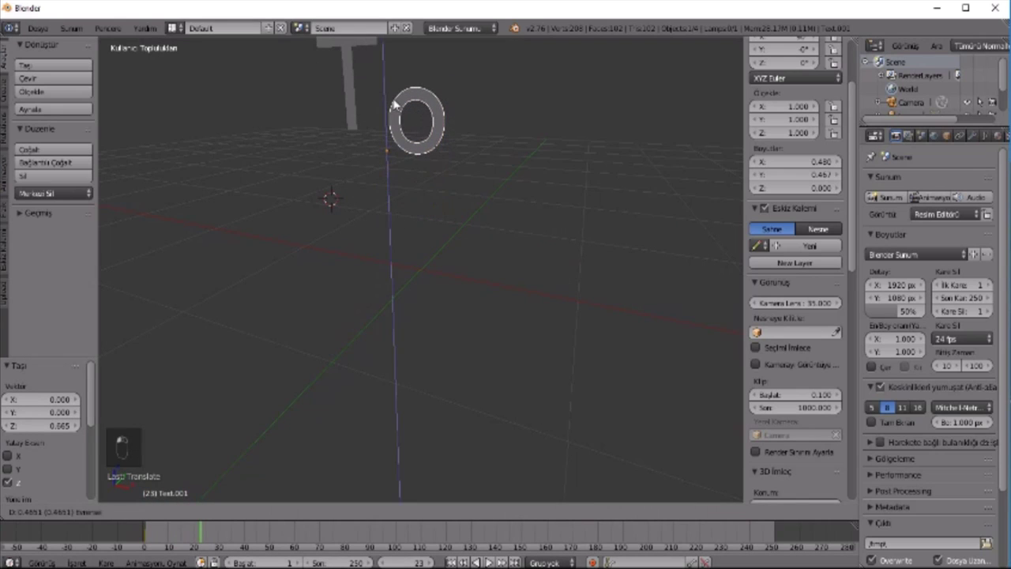
pyautogui.press('i')
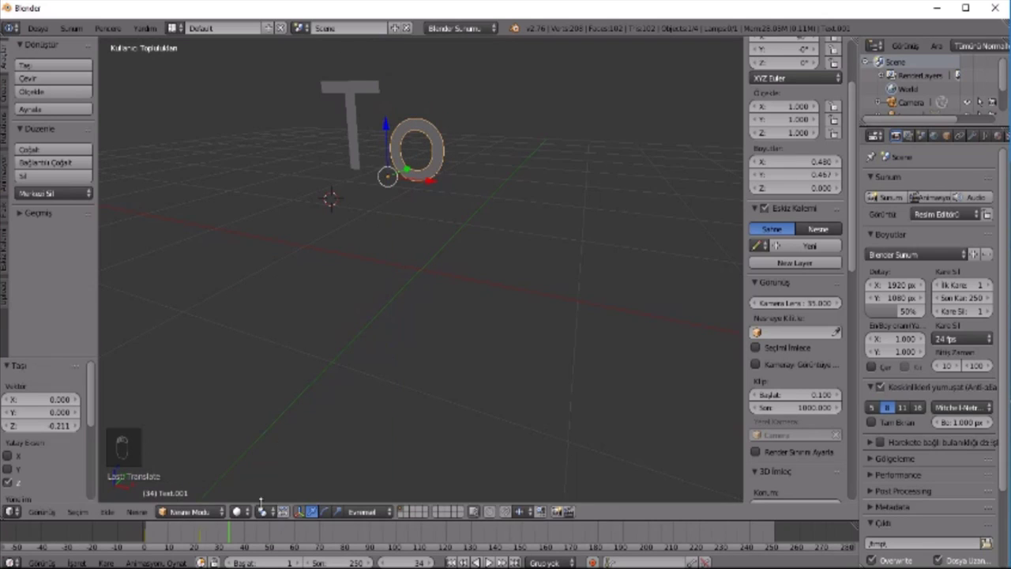
pyautogui.press('i')
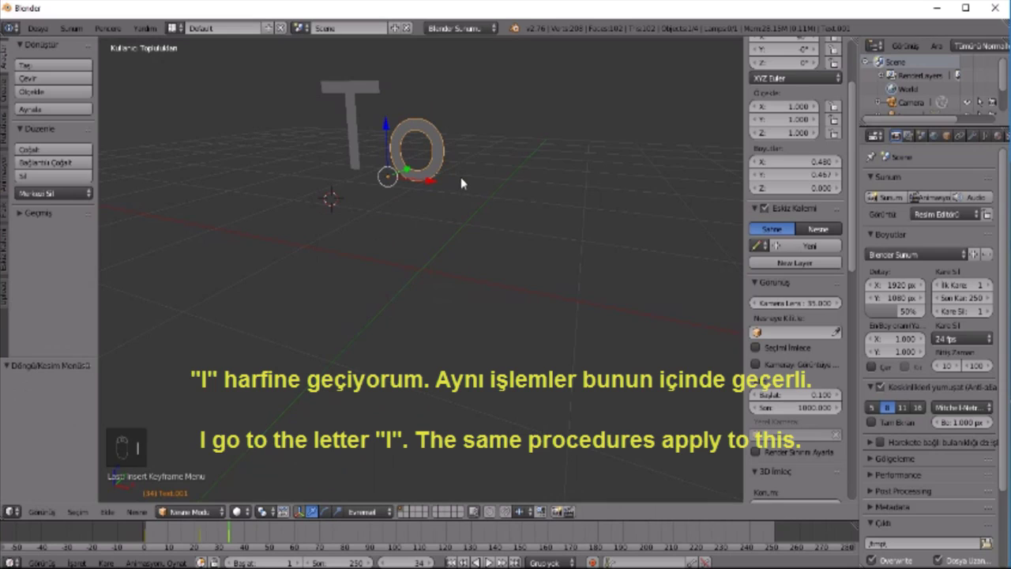
# - Add a third text object, rotate it upright and slide it up just after the o
pyautogui.press('shift+a')
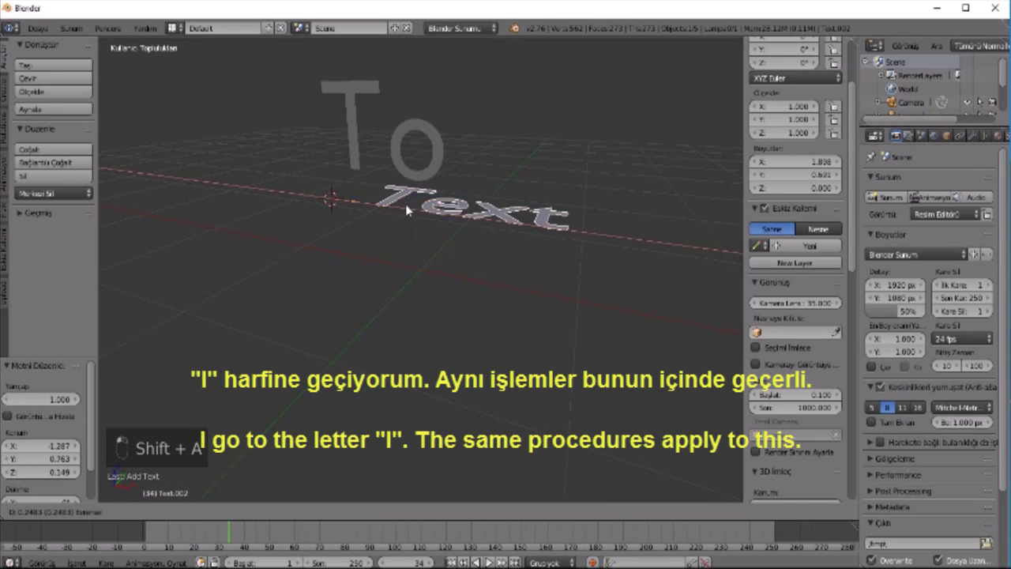
pyautogui.press('r')
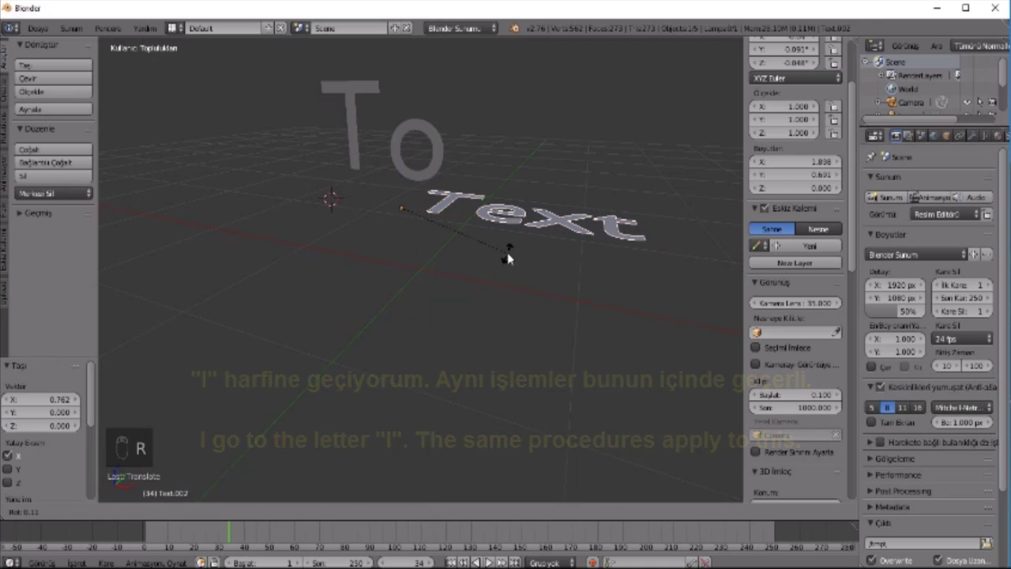
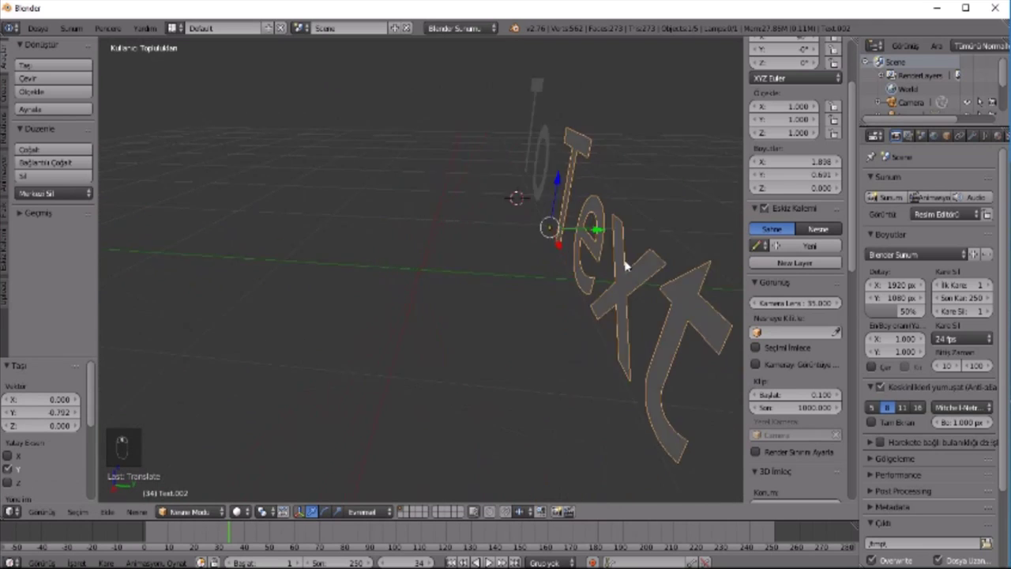
pyautogui.moveTo(521, 229); pyautogui.dragTo(513, 148)
pyautogui.moveTo(513, 149); pyautogui.dragTo(549, 231)
# - Edit the third text down to the single lowercase letter l and leave edit mode
pyautogui.press('Tab')
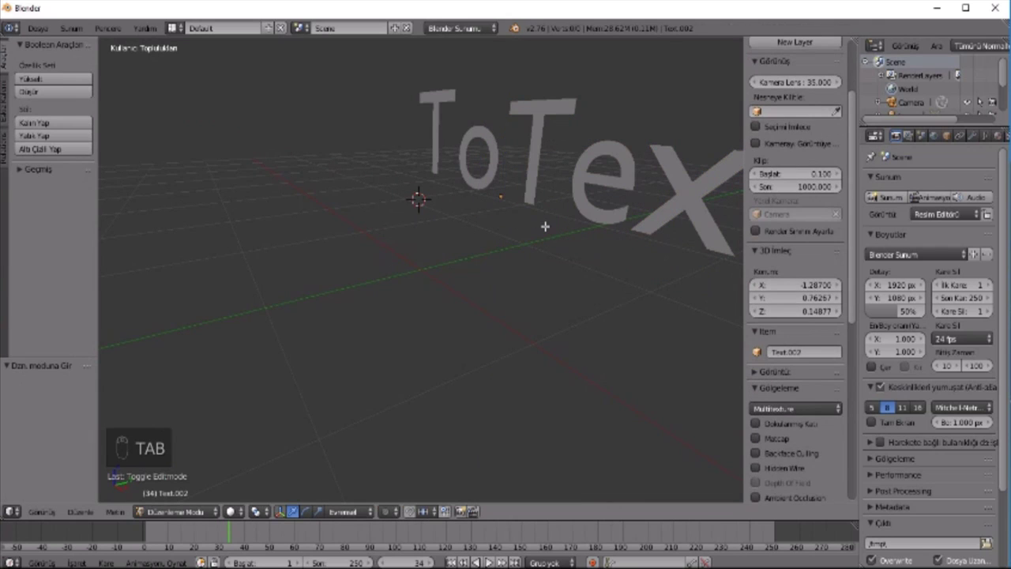
pyautogui.press('Tab')
pyautogui.press('Tab')
pyautogui.press('BackSpace')
pyautogui.press('BackSpace')
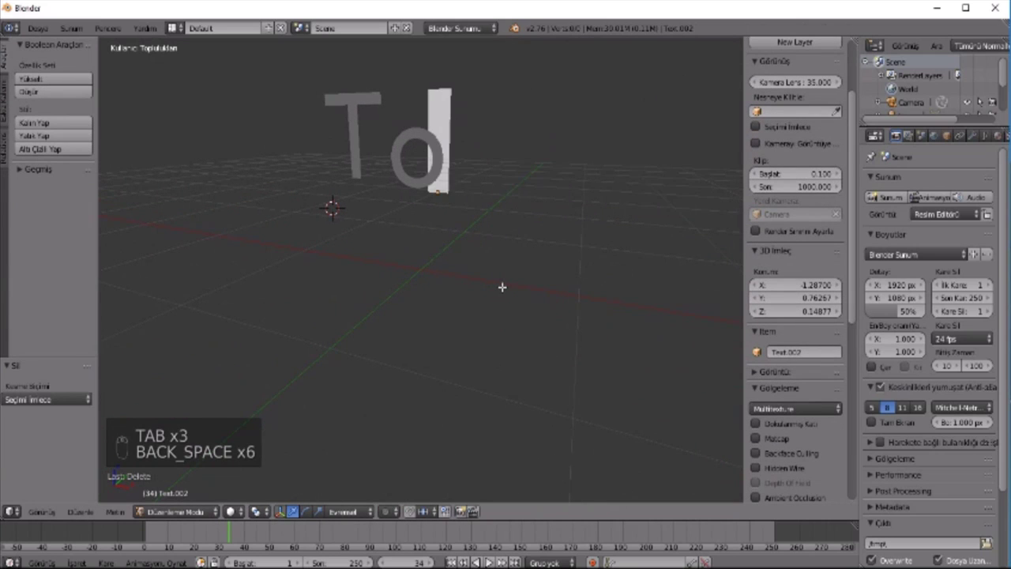
pyautogui.press('l')
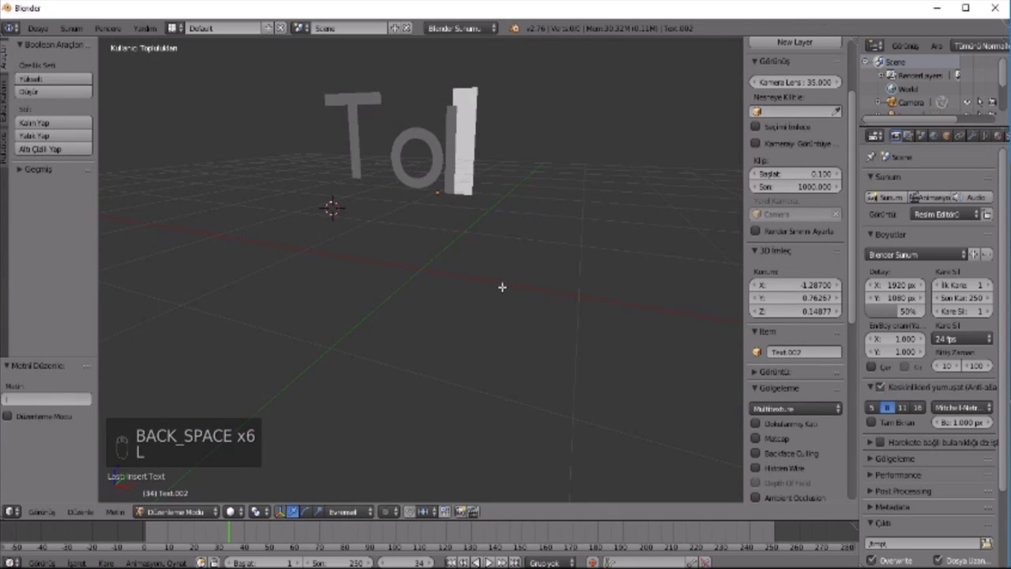
pyautogui.press('Tab')
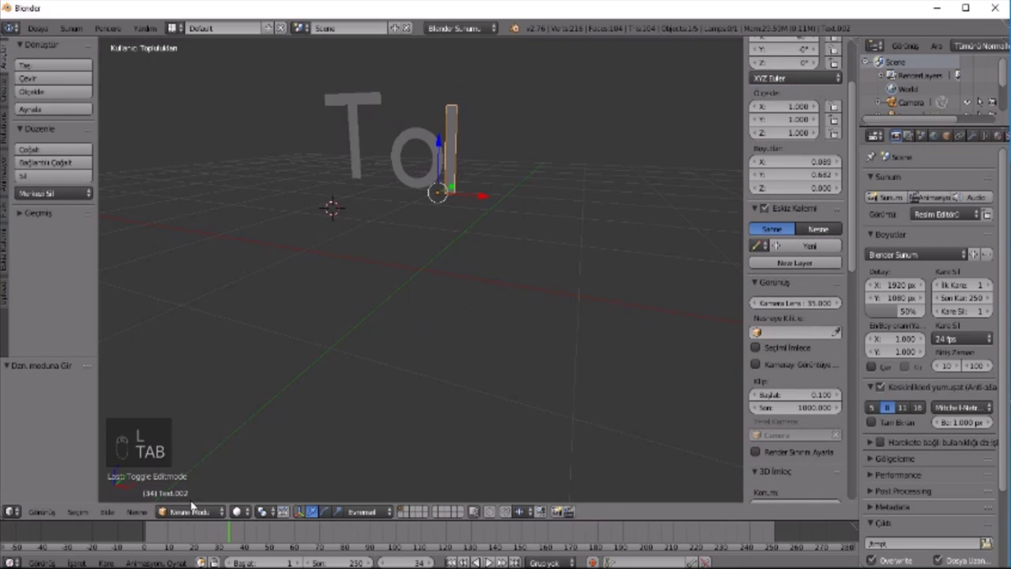
# - Keyframe the l's location at the first frame and move to a later frame
pyautogui.click(350, 375)
pyautogui.press('i')
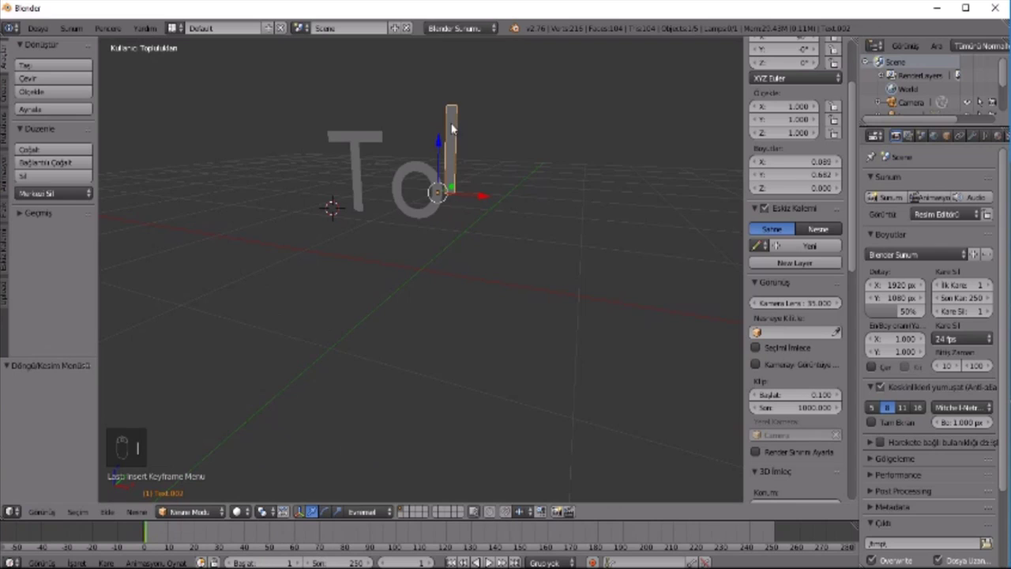
pyautogui.click(452, 132)
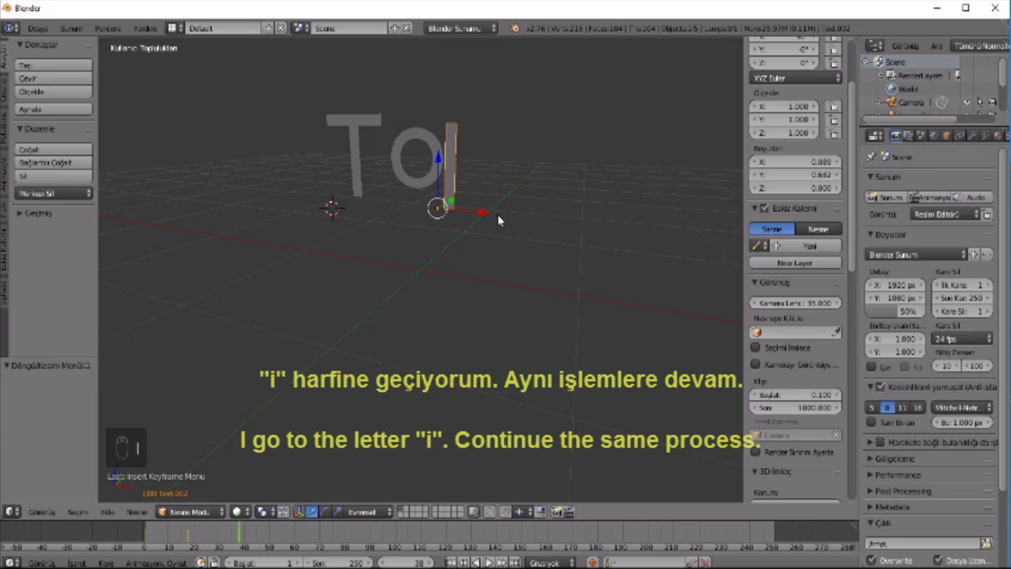
# - Add a fourth text object after Tol and stand it upright, viewed from the front
pyautogui.press('shift+a')
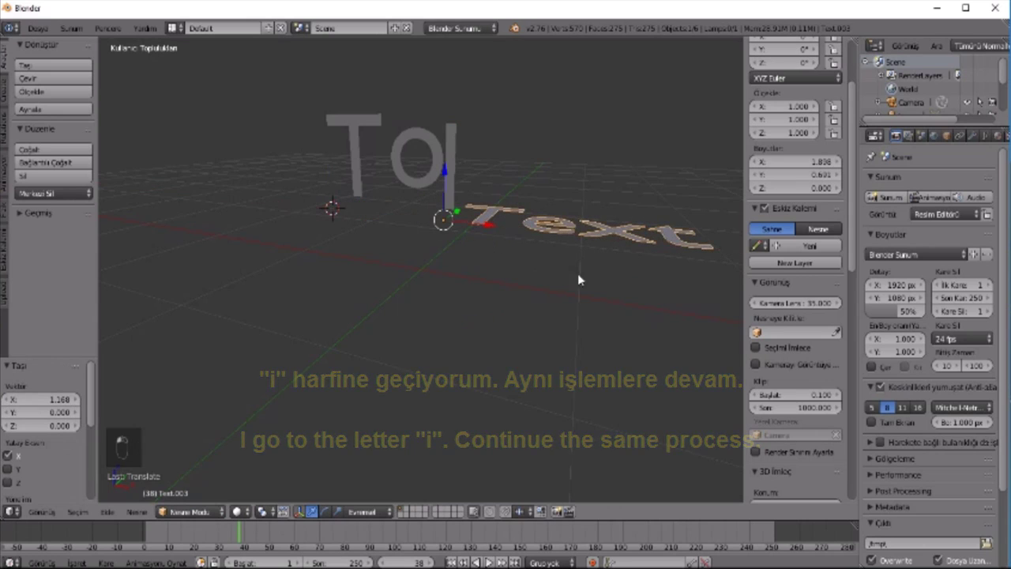
pyautogui.click(574, 329)
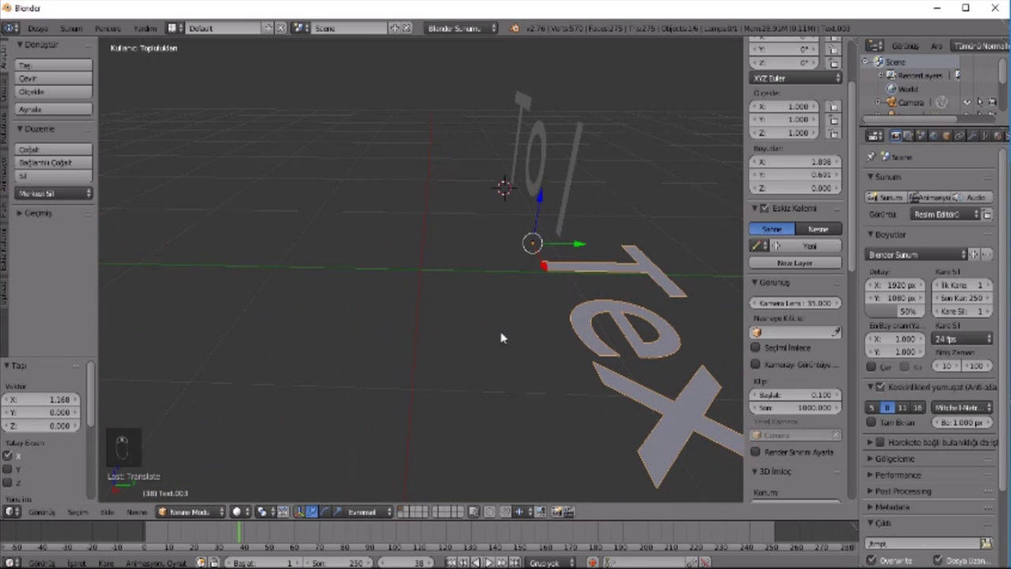
pyautogui.press('r')
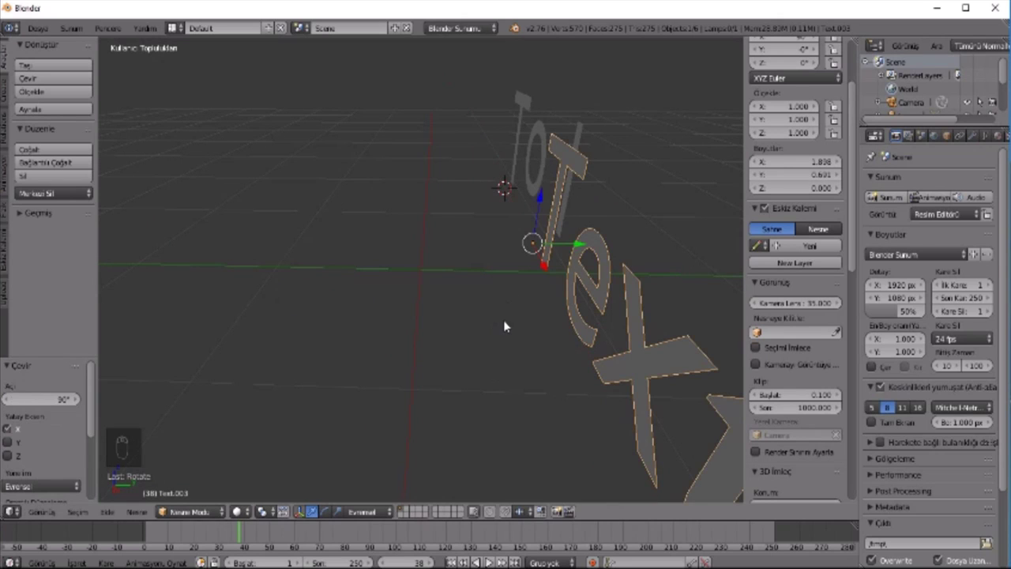
pyautogui.moveTo(591, 248); pyautogui.dragTo(642, 308)
# - Edit the new text, deleting the placeholder characters toward the letter i
pyautogui.press('Tab')
pyautogui.press('BackSpace')
pyautogui.press('BackSpace')
pyautogui.press('BackSpace')
pyautogui.press("'")
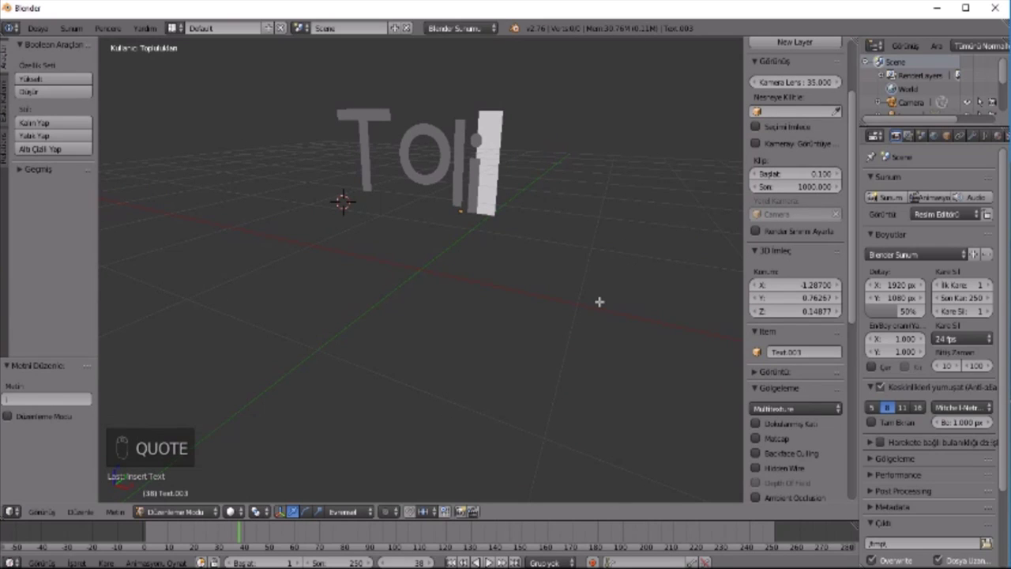
# - Raise the i on Z at frame 20 and keyframe its location, then keyframe it again at frame 48
pyautogui.press('Tab')
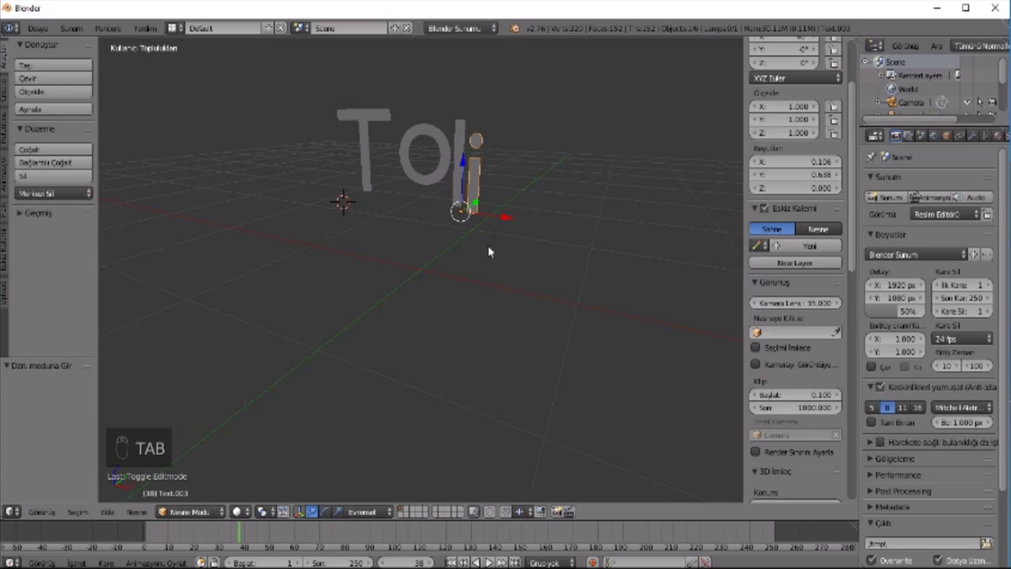
pyautogui.moveTo(154, 538); pyautogui.dragTo(460, 241)
pyautogui.press('i')
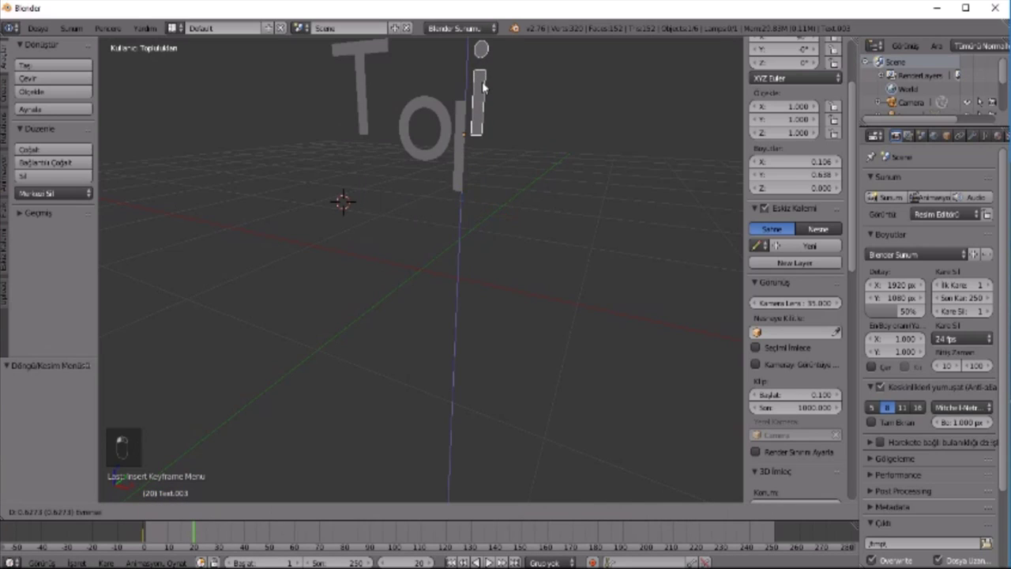
pyautogui.press('i')
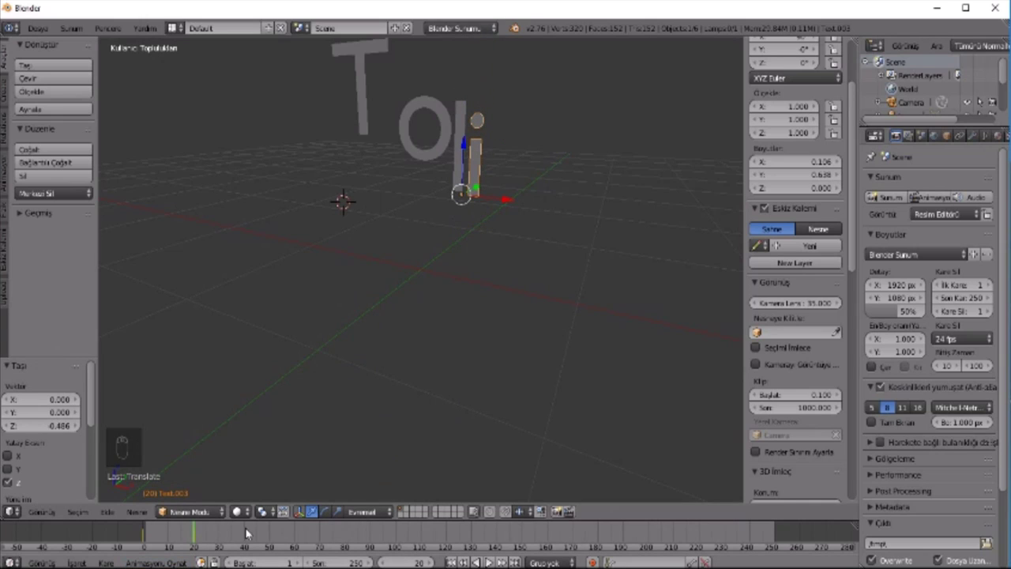
pyautogui.moveTo(268, 537); pyautogui.dragTo(472, 97)
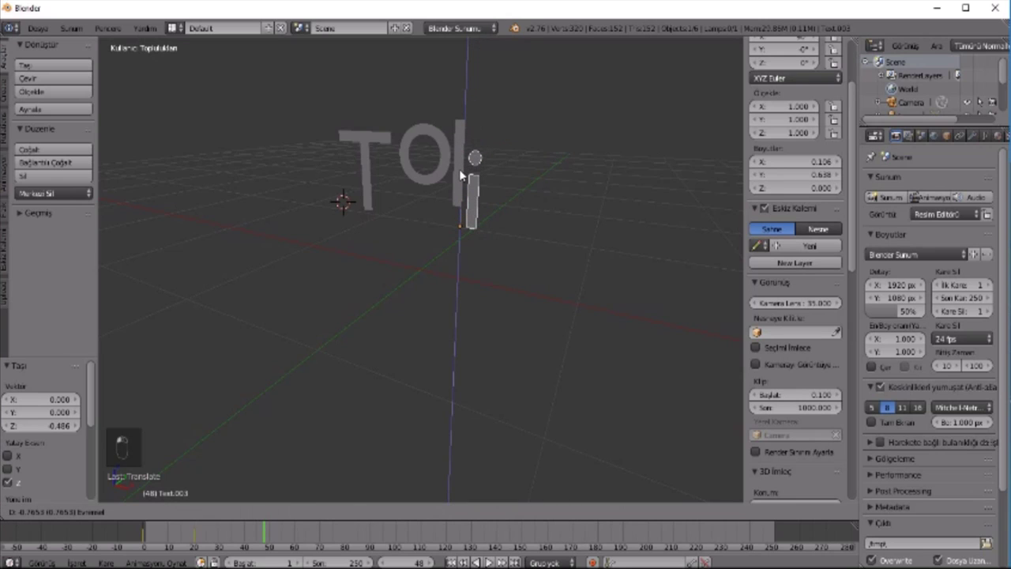
pyautogui.press('i')
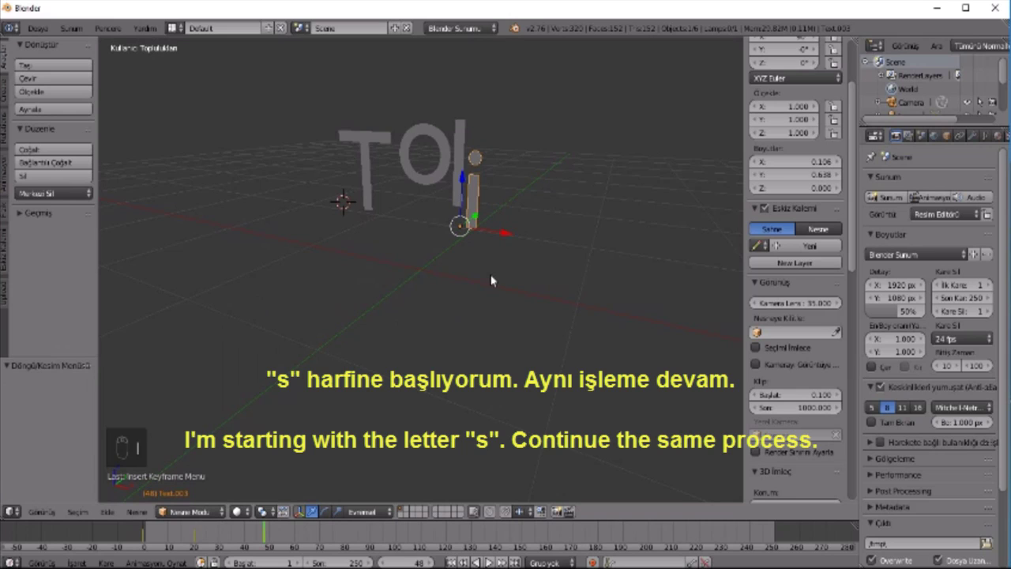
# - Add a text object beside the i, rotate it 90° on X and replace its placeholder with 's'
pyautogui.press('shift+a')
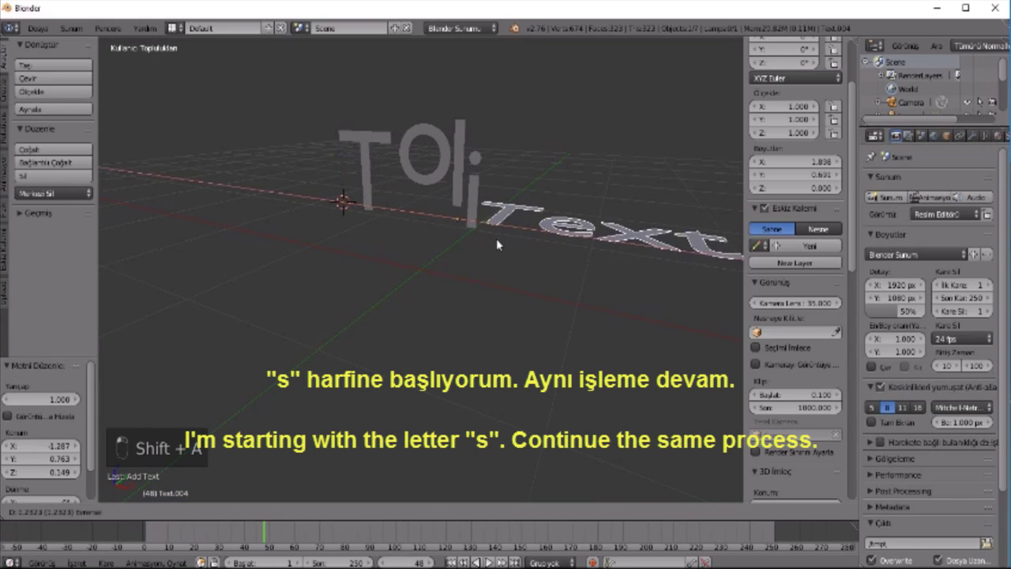
pyautogui.moveTo(630, 325); pyautogui.dragTo(550, 336)
pyautogui.press('r')
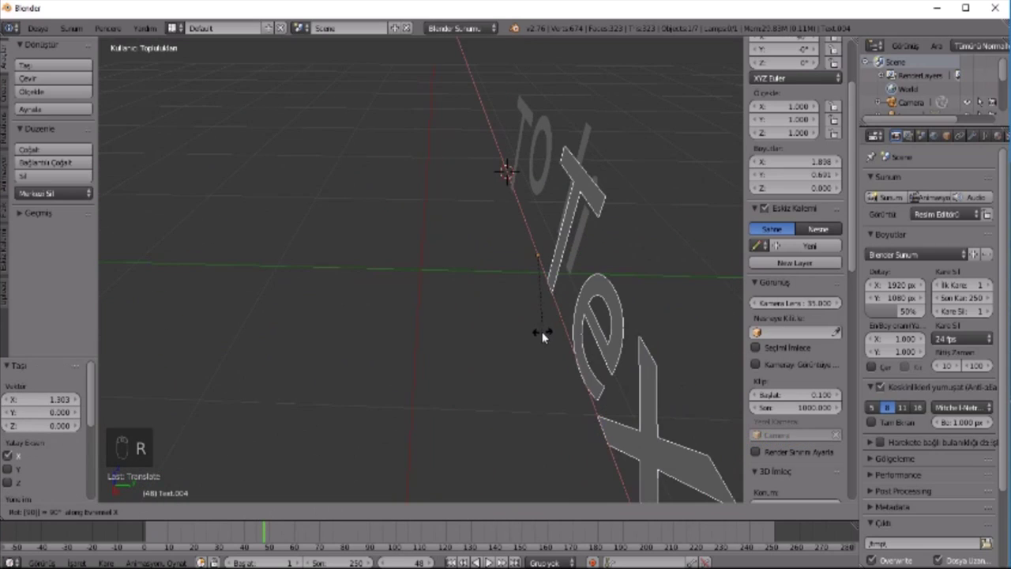
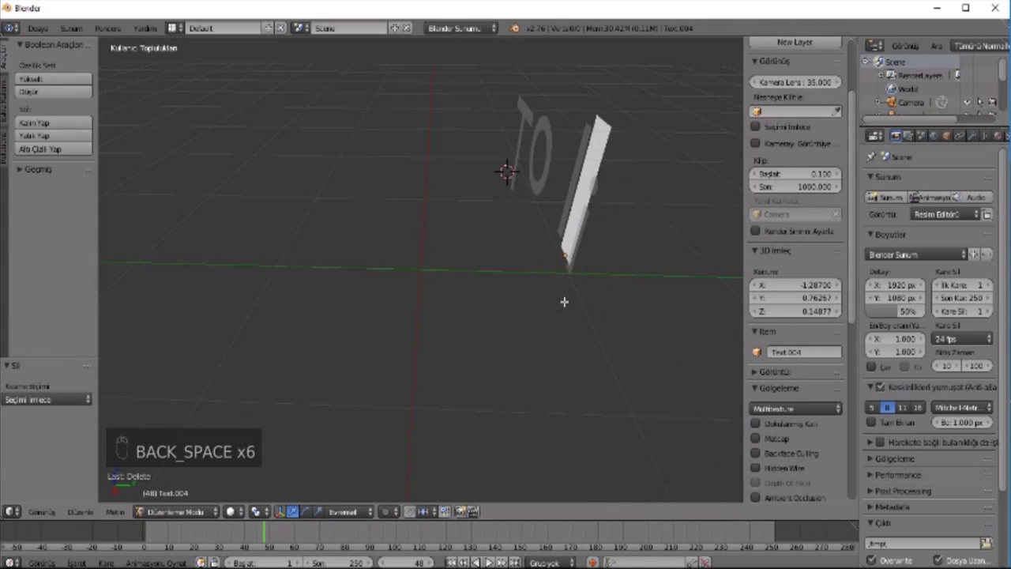
pyautogui.press('s')
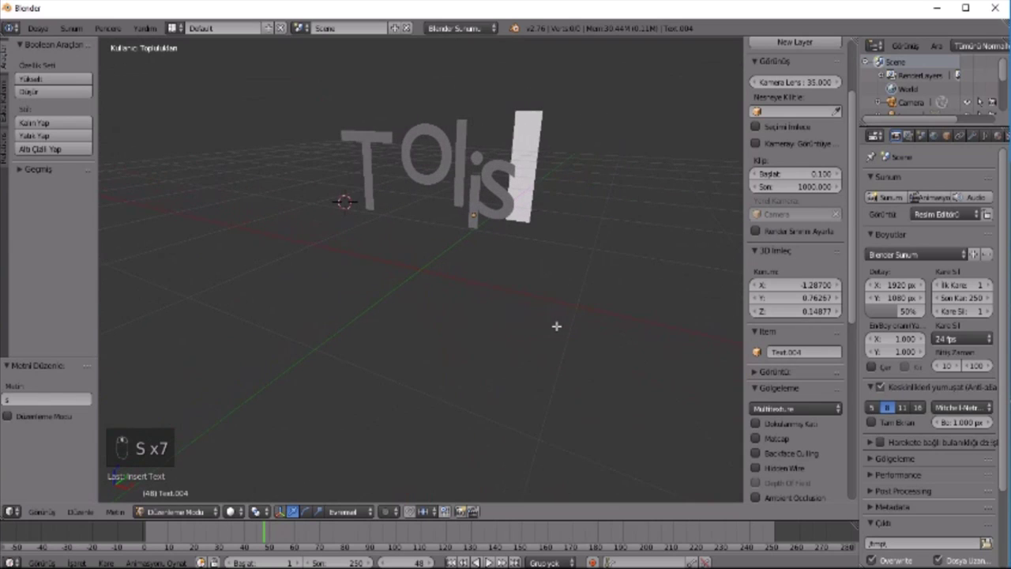
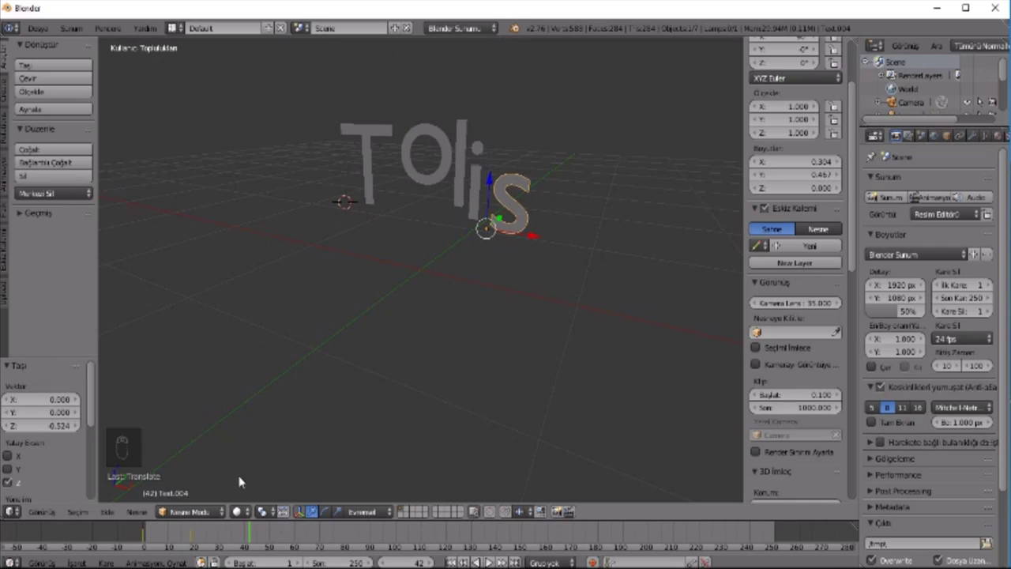
# - Keyframe the location of the s after moving it on Z
pyautogui.press('i')
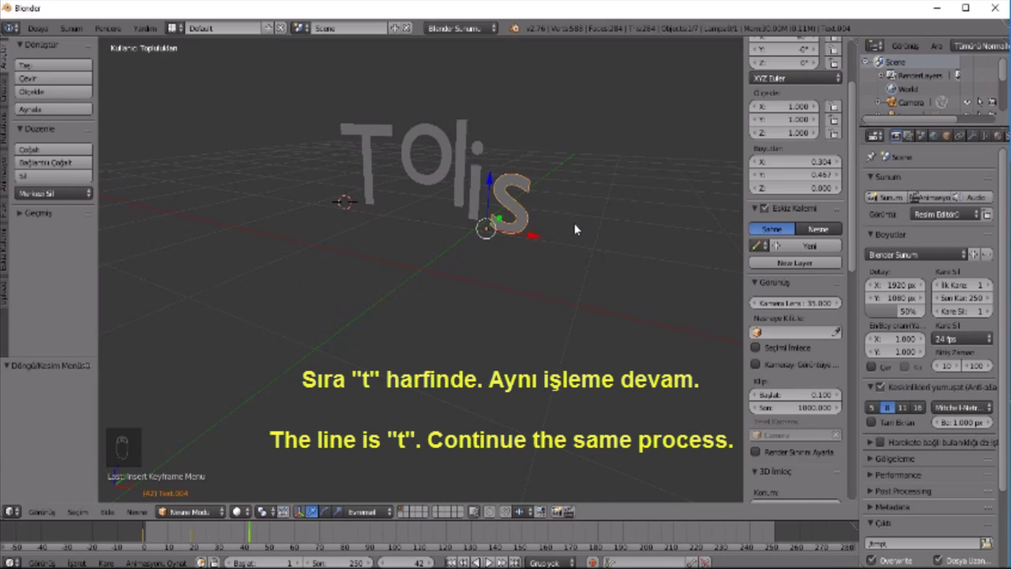
# - Add a new text object and rotate it 90° on X so it stands upright
pyautogui.press('shift+a')
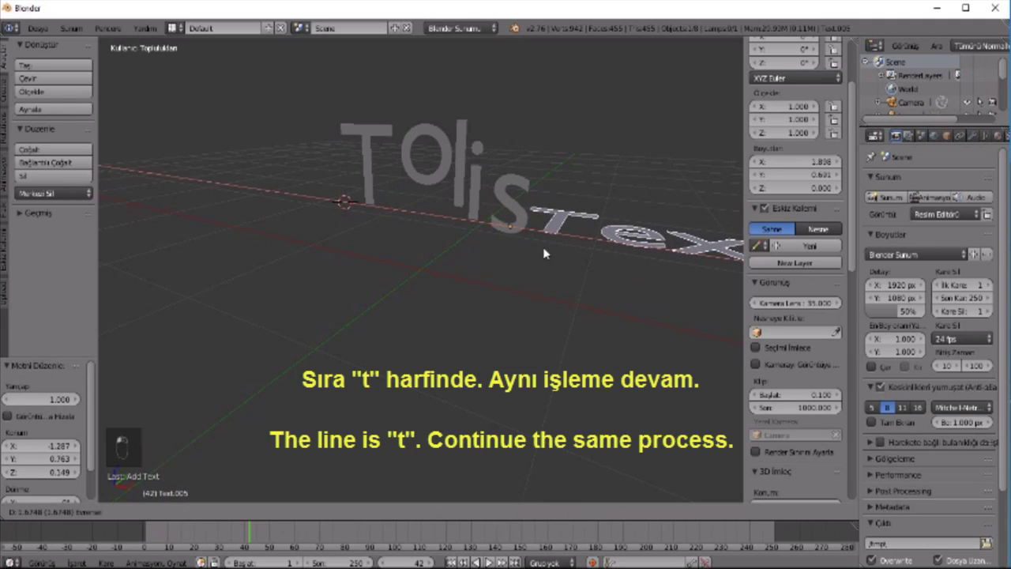
pyautogui.moveTo(638, 342); pyautogui.dragTo(597, 347)
pyautogui.press('r')
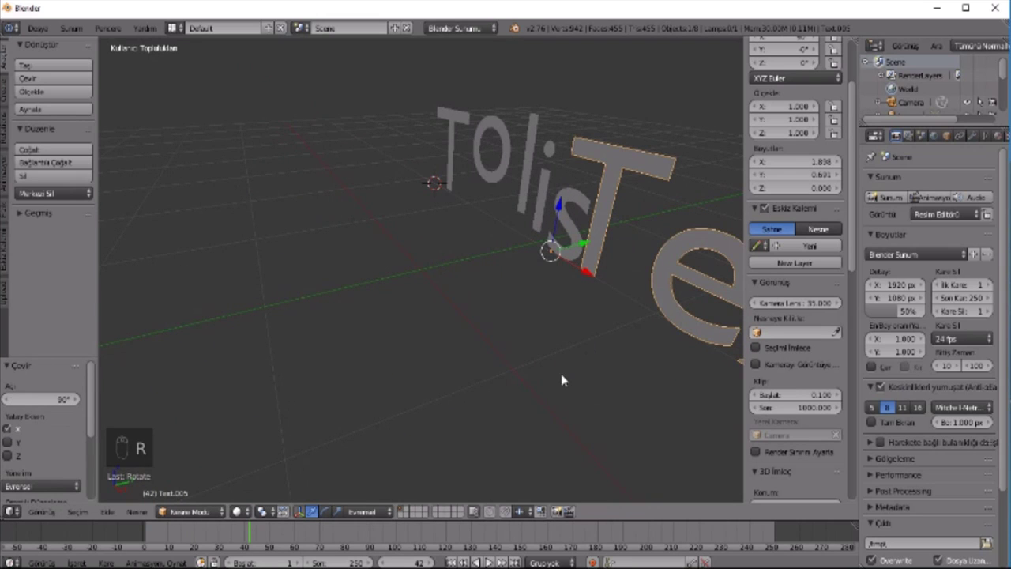
pyautogui.click(608, 387)
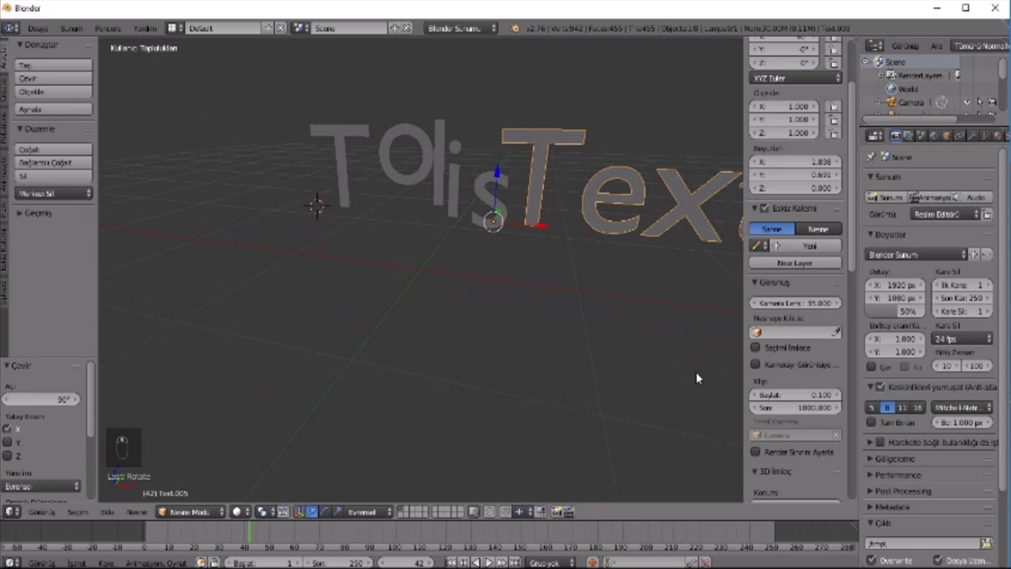
# - Replace the placeholder 'Text' with the letter 't' and finish editing
pyautogui.press('Tab')
pyautogui.press('BackSpace')
pyautogui.press('BackSpace')
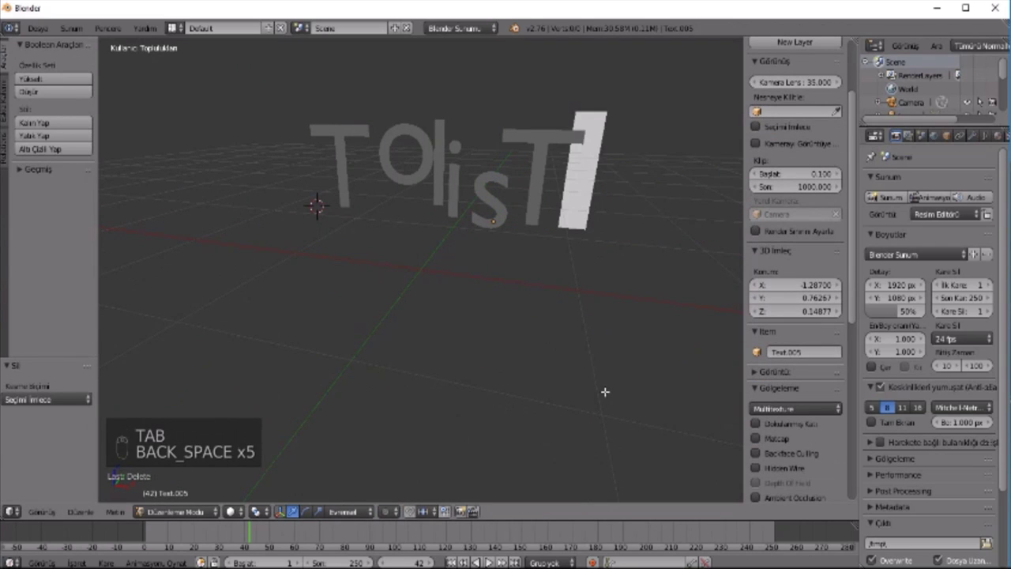
pyautogui.press('t')
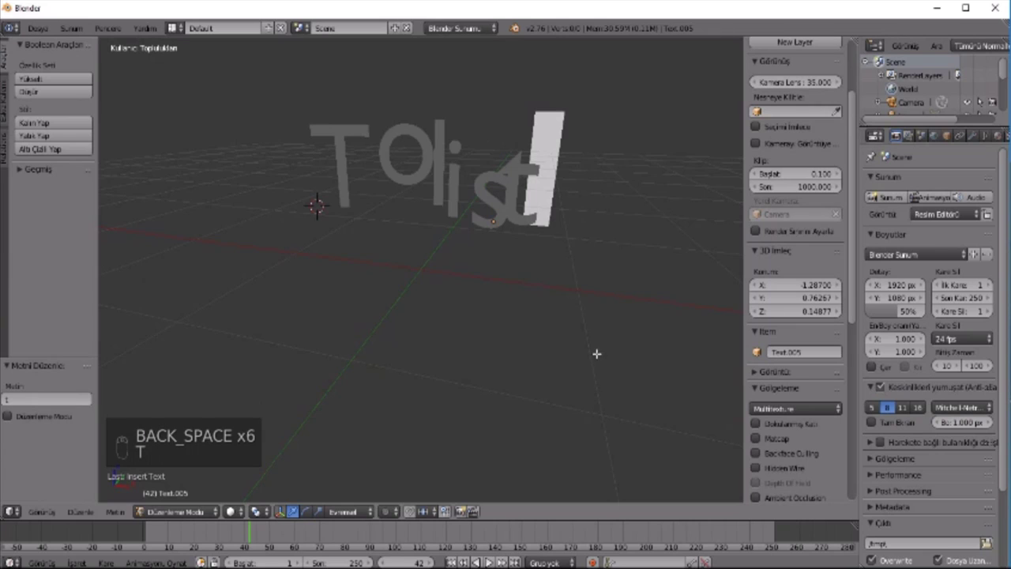
pyautogui.press('Tab')
# - Confirm the t's position after the s and keyframe its location
pyautogui.click(567, 234)
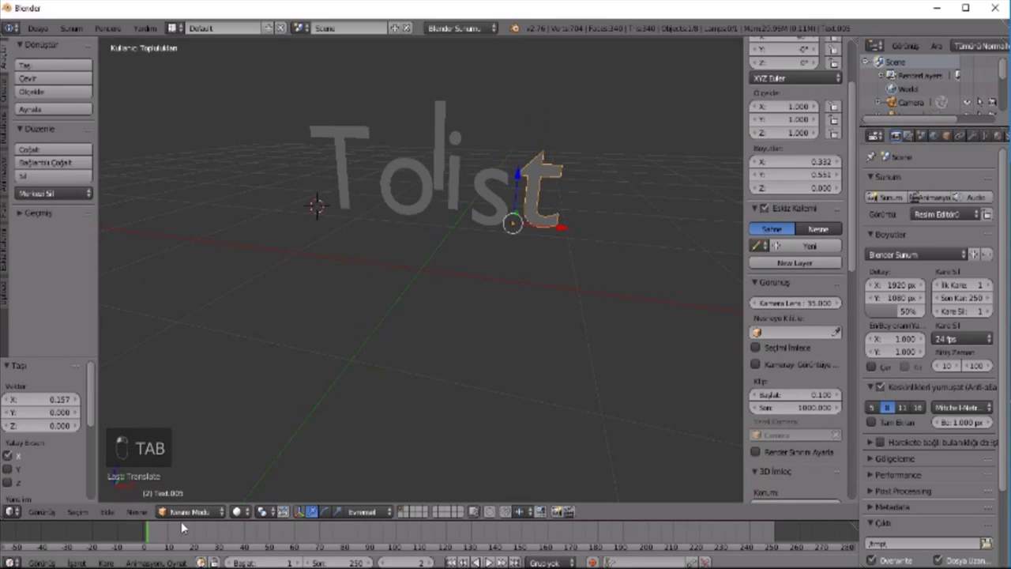
pyautogui.press('i')
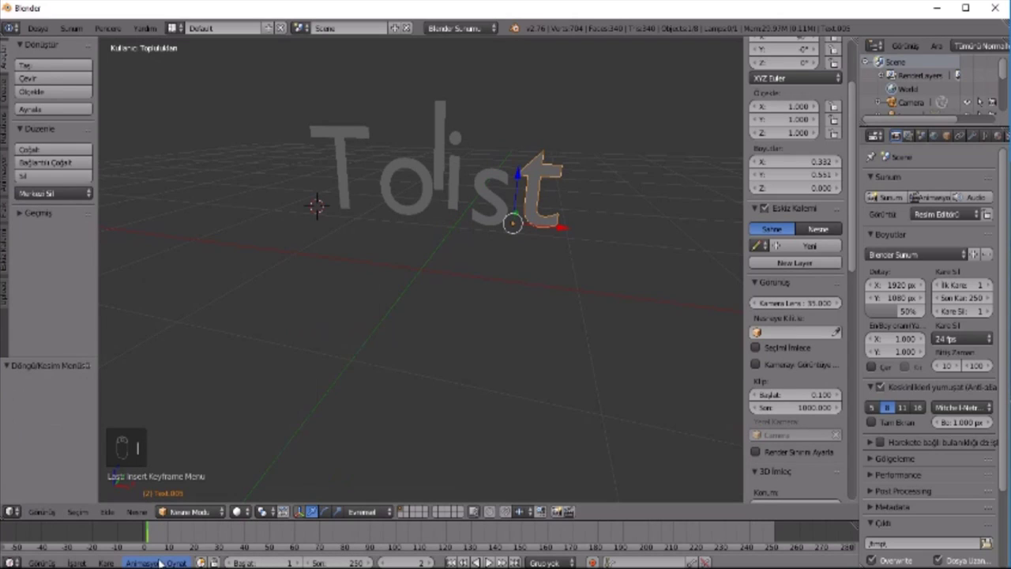
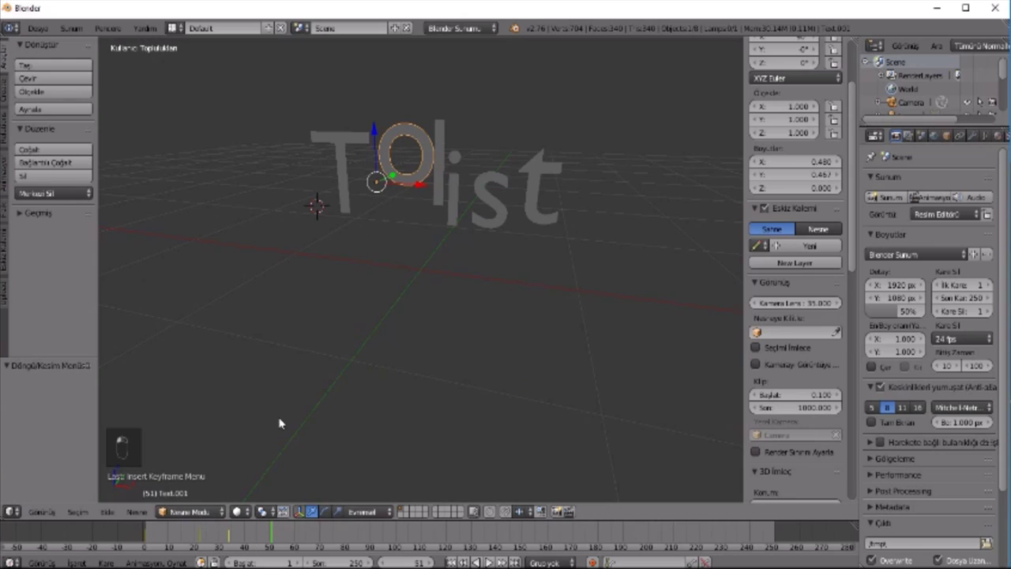
# - Lower the o on Z, keyframe its location and play back the Tolist animation
pyautogui.moveTo(490, 561); pyautogui.dragTo(490, 561)
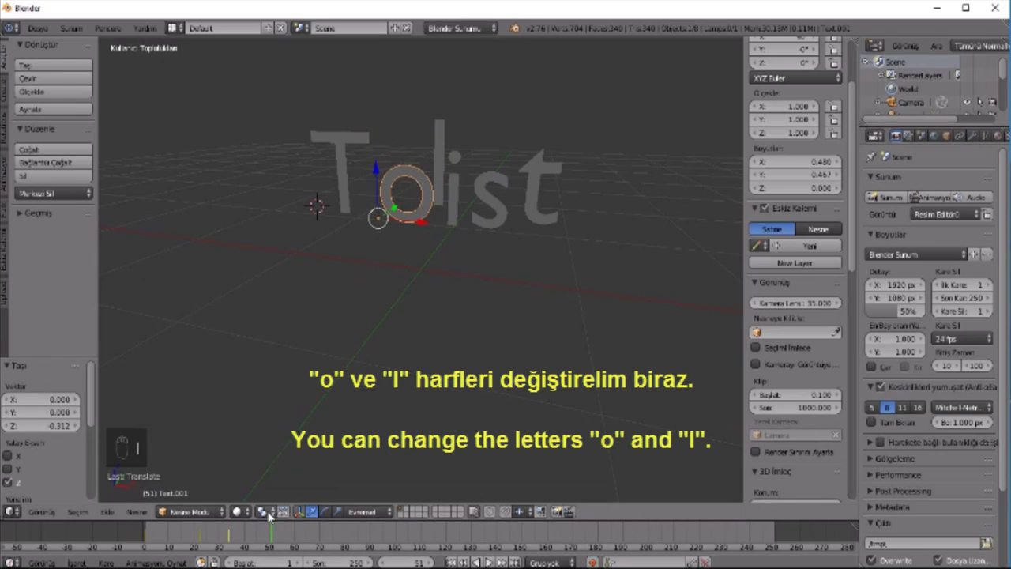
pyautogui.press('i')
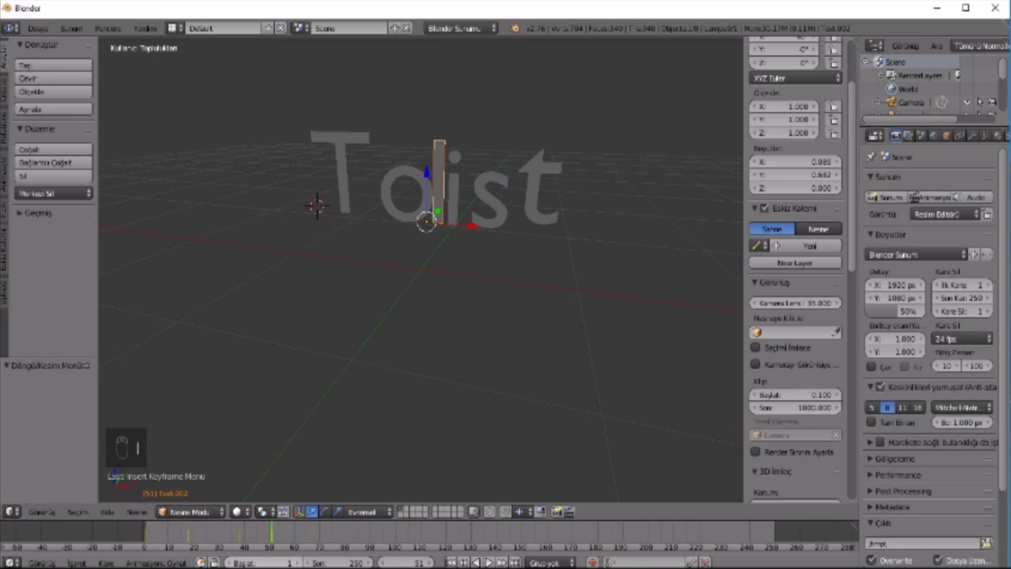
pyautogui.moveTo(513, 456); pyautogui.dragTo(512, 457)
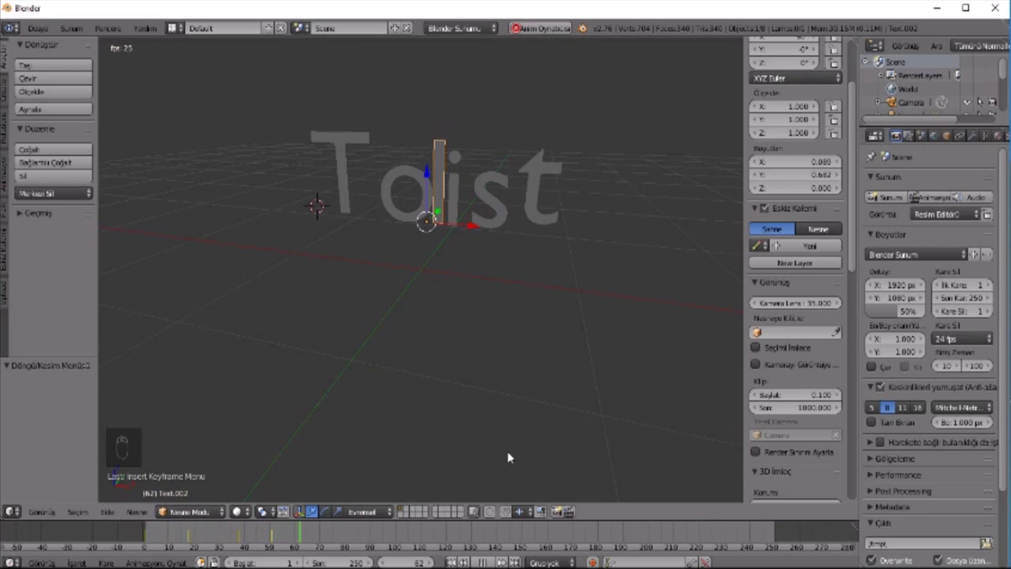